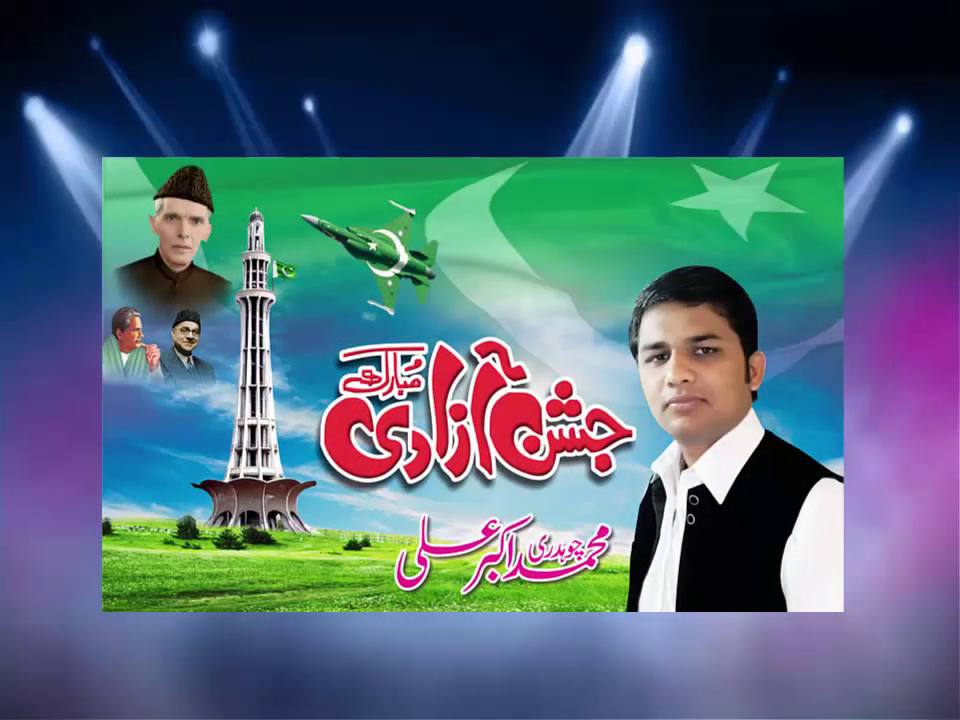
Stretch the banner frame taller to hold the landscape and tower pictures.
drag(27, 316, 355, 236)
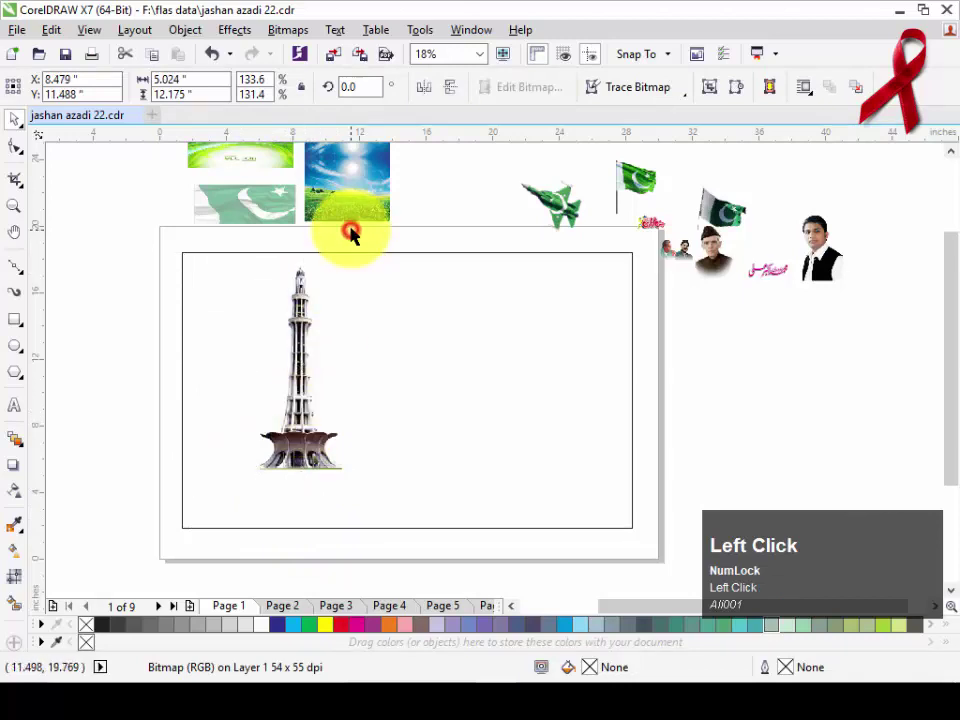
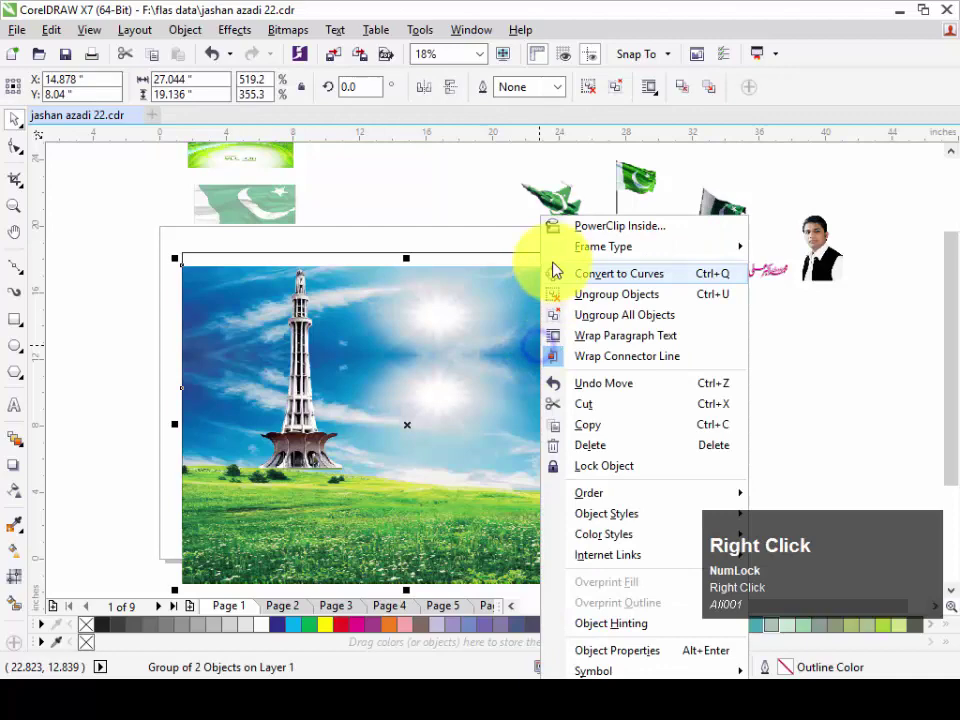
PowerClip the grouped tower-and-landscape pictures inside the rectangle frame.
click(566, 236)
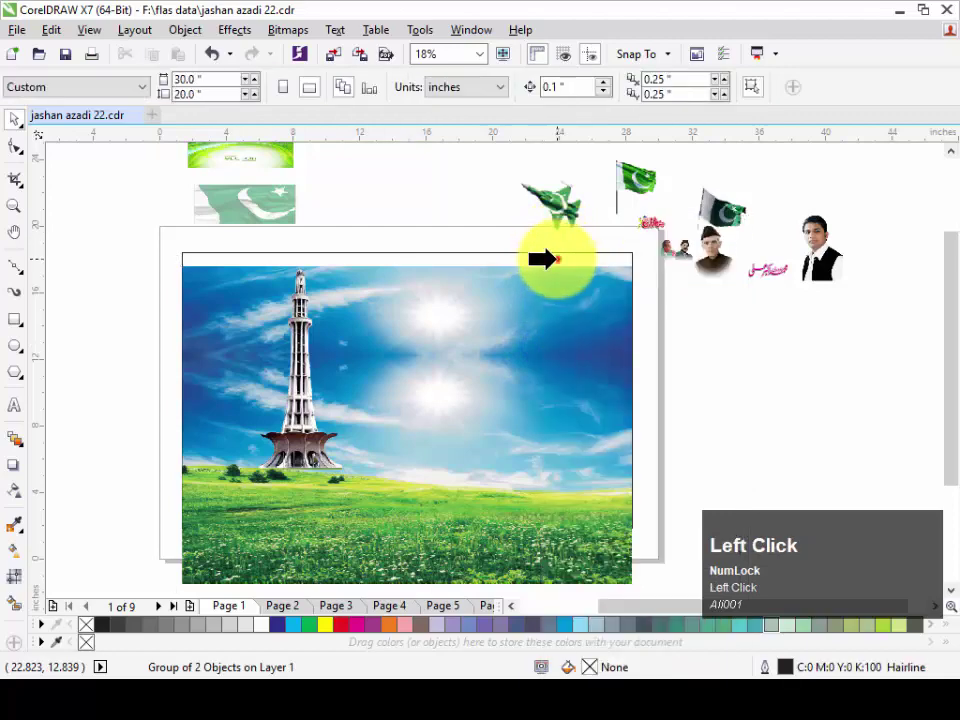
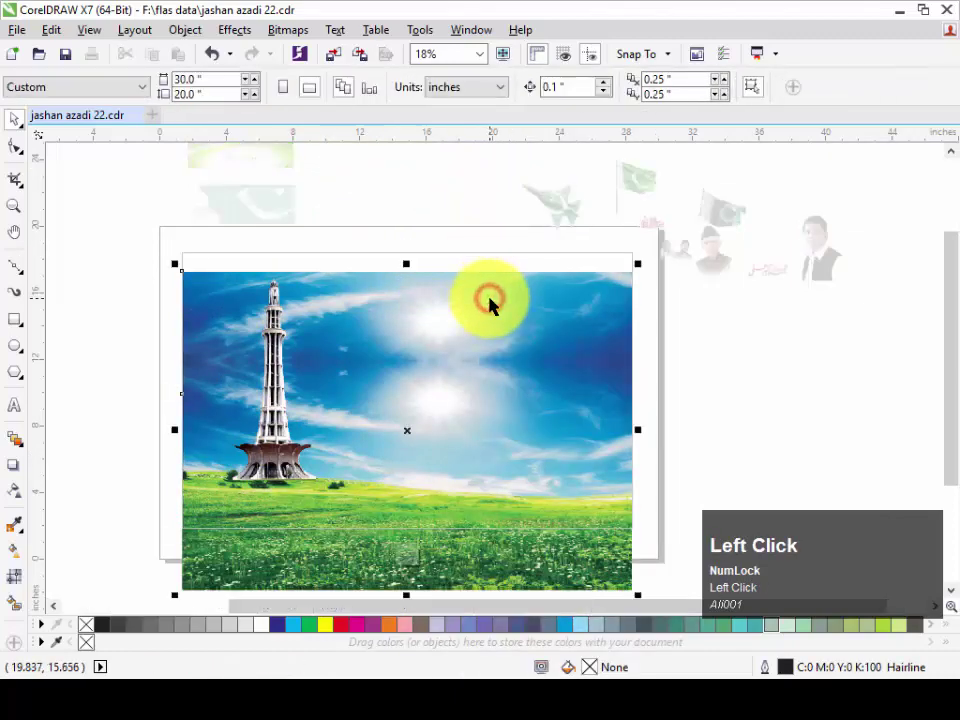
Edit the frame contents and fade the landscape photo with transparency toward its top.
key(ctrl+u)
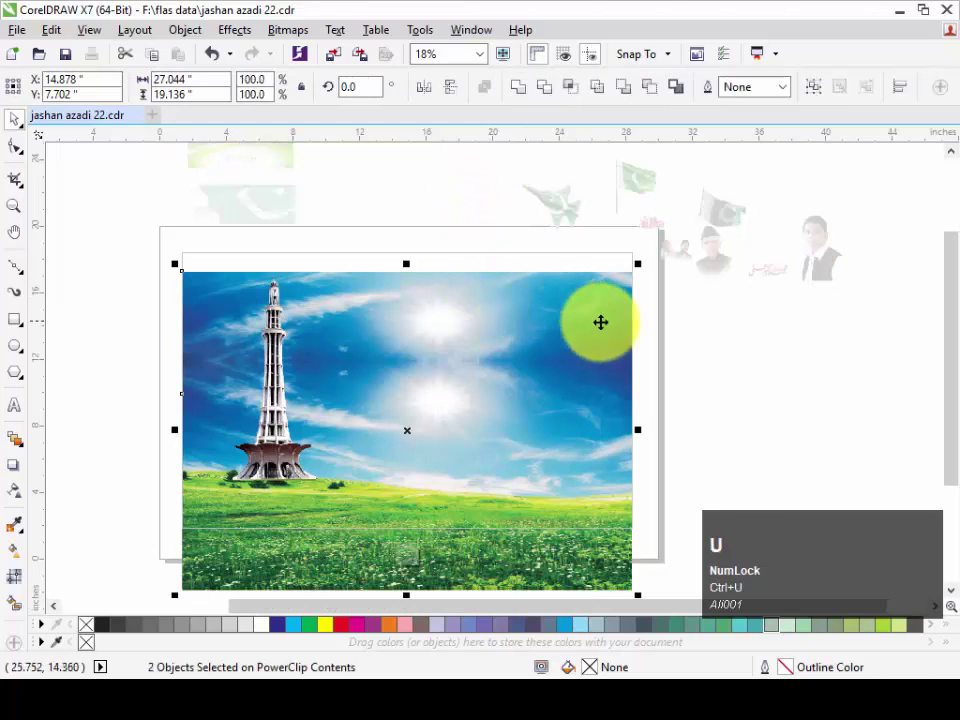
drag(670, 349, 35, 117)
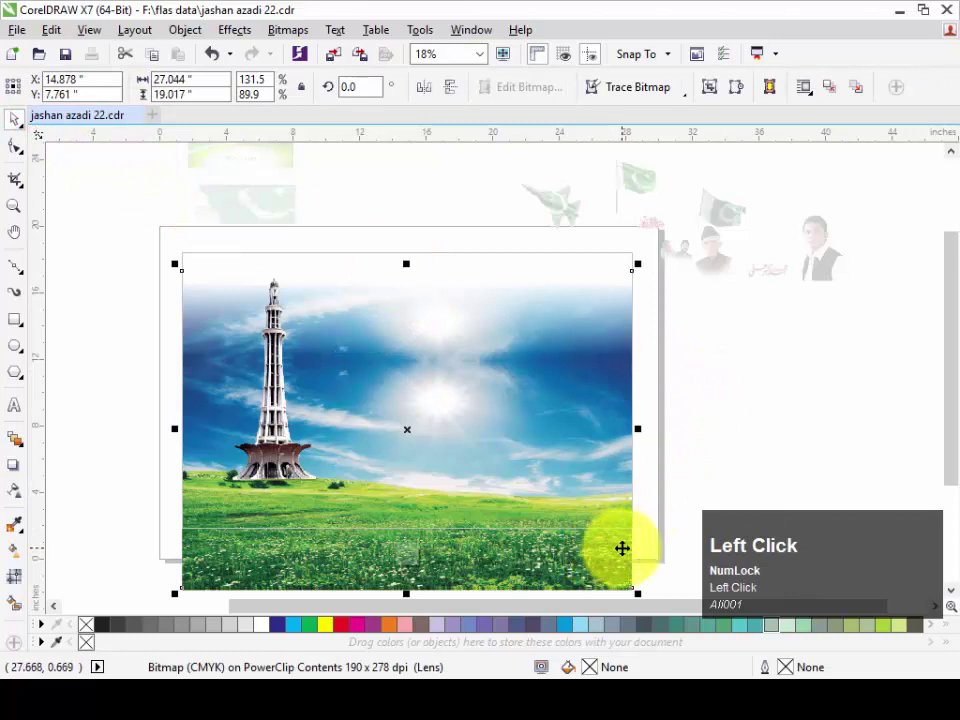
key(shift+Page_Up)
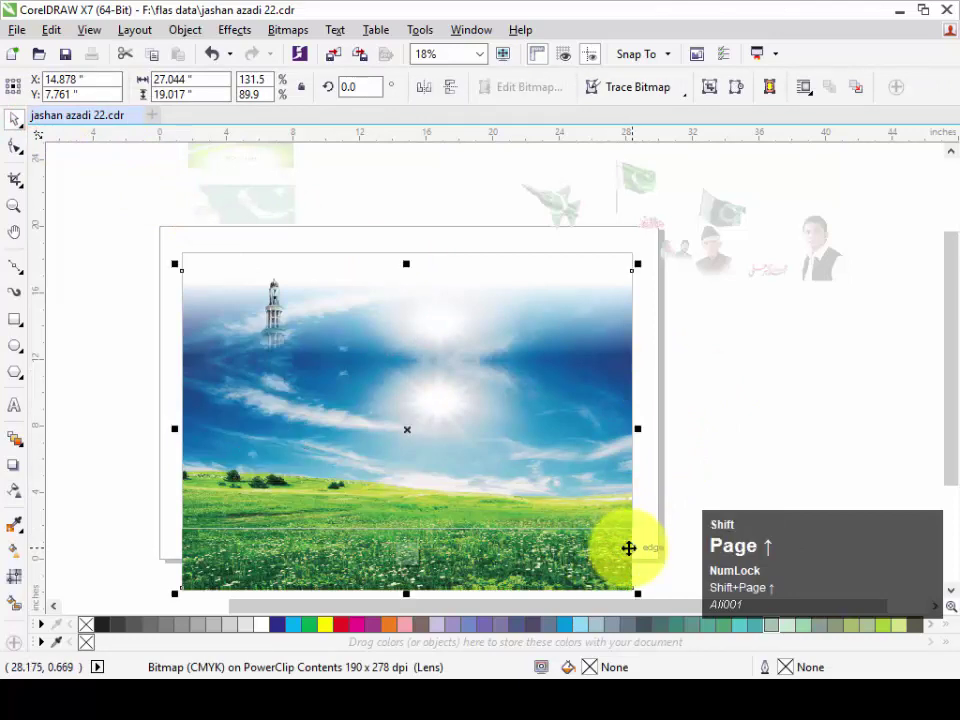
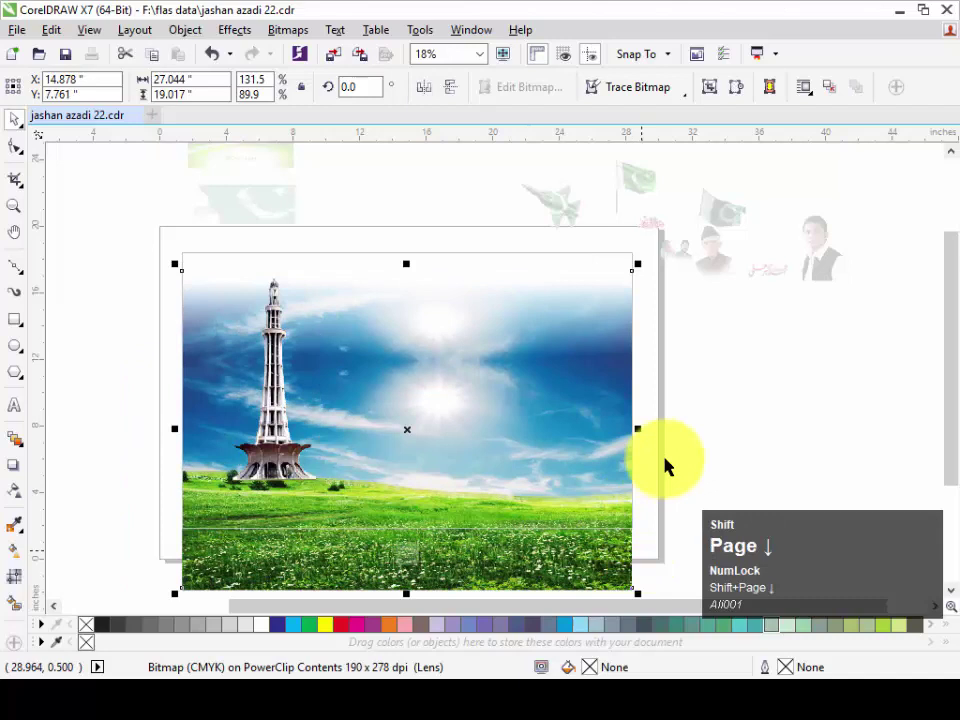
Move the tower so its base meets the grass, then undo the move.
click(700, 442)
key(shift+Page_Up)
drag(703, 426, 32, 119)
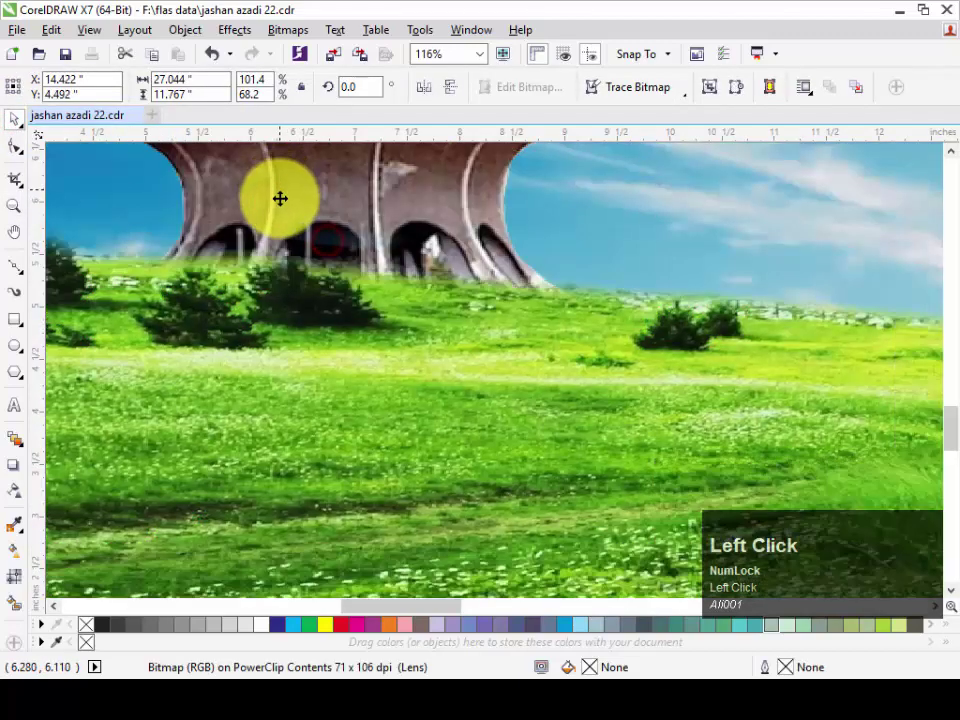
key(ctrl+z)
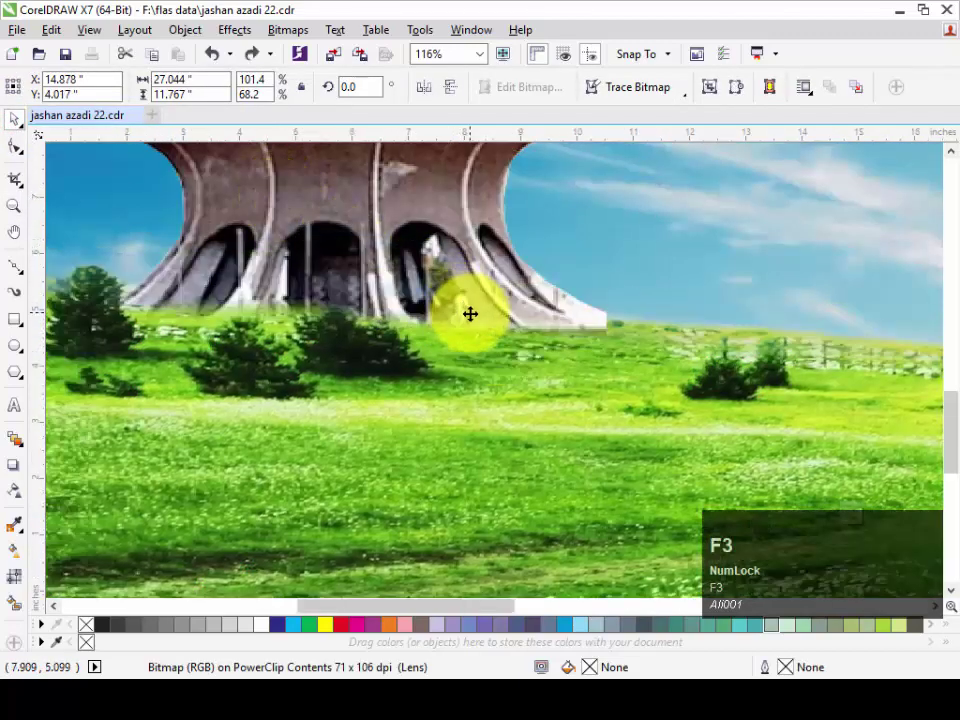
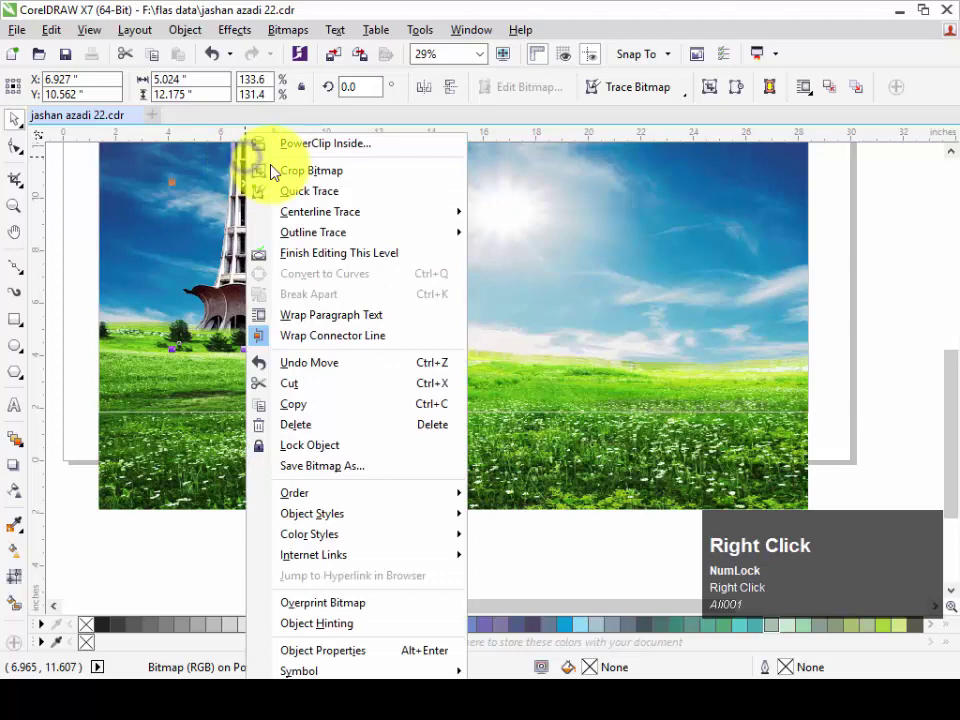
Finish editing the frame contents after positioning the tower.
click(337, 256)
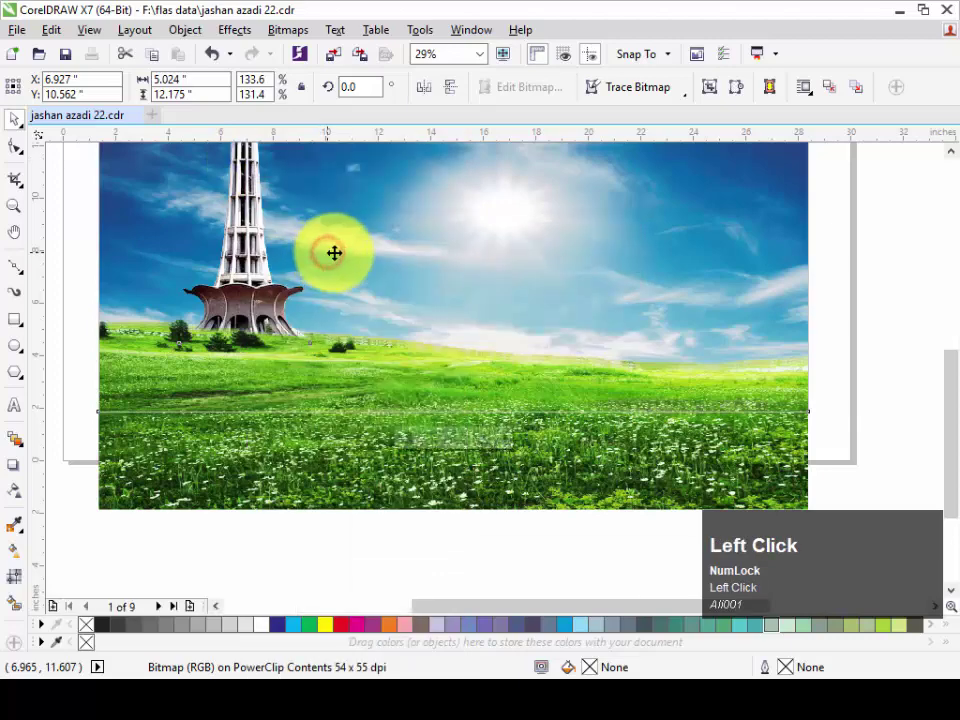
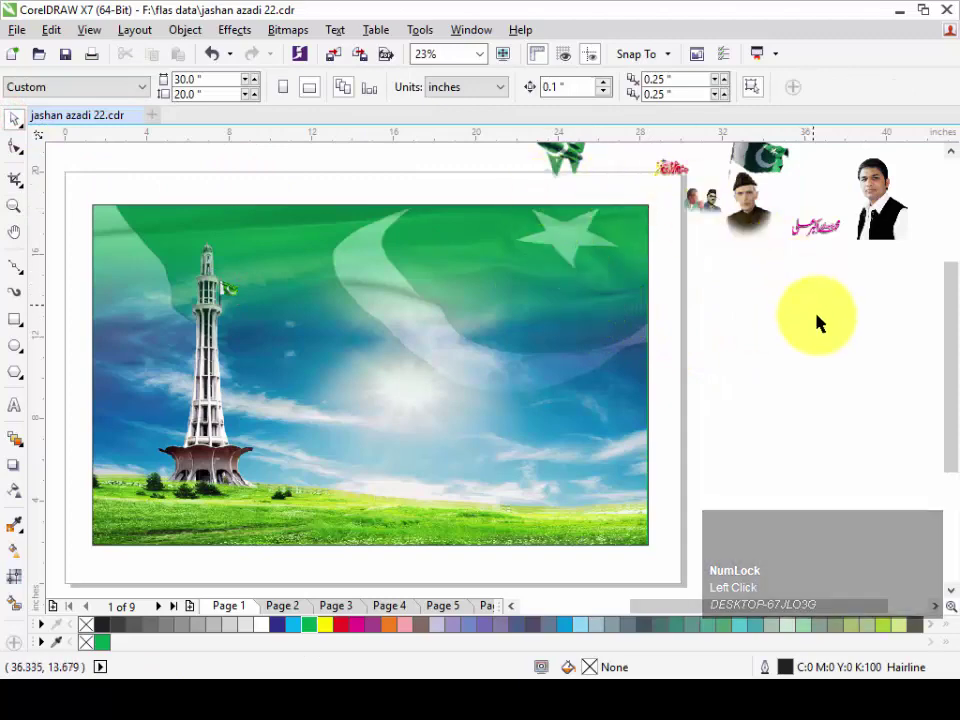
Move a leader's portrait onto the banner's top-left corner.
drag(824, 336, 435, 85)
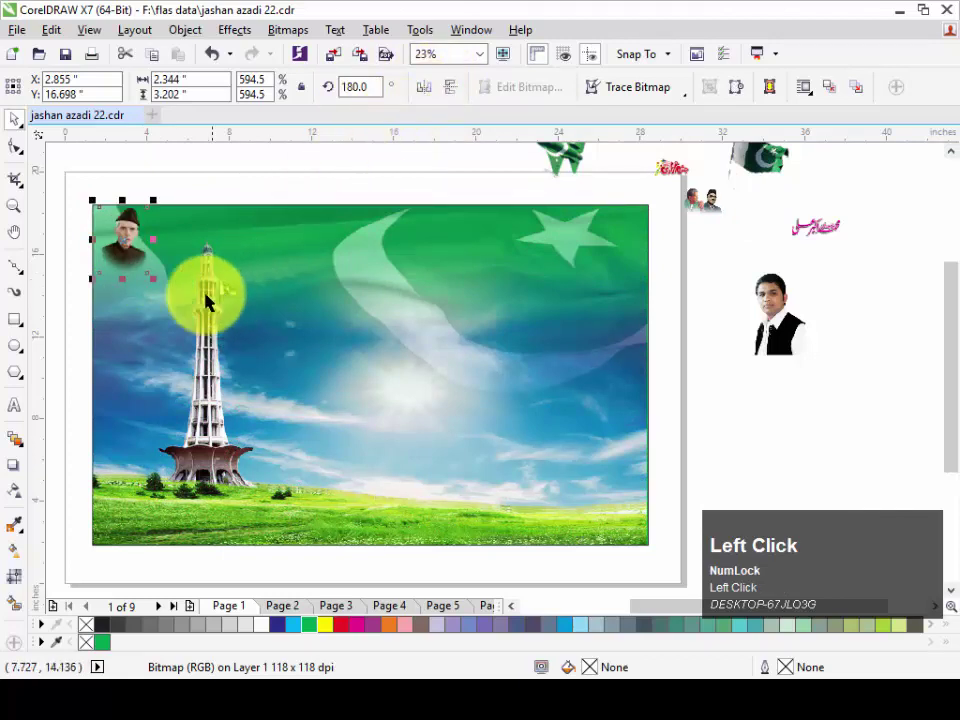
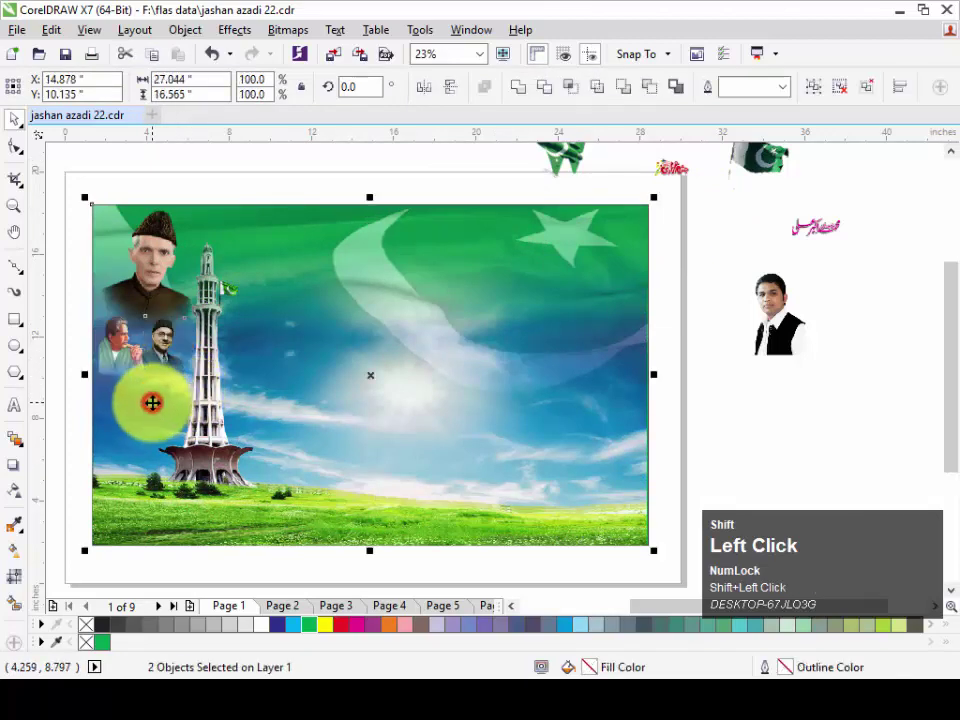
Place the man's photo onto the banner's right side.
key(l)
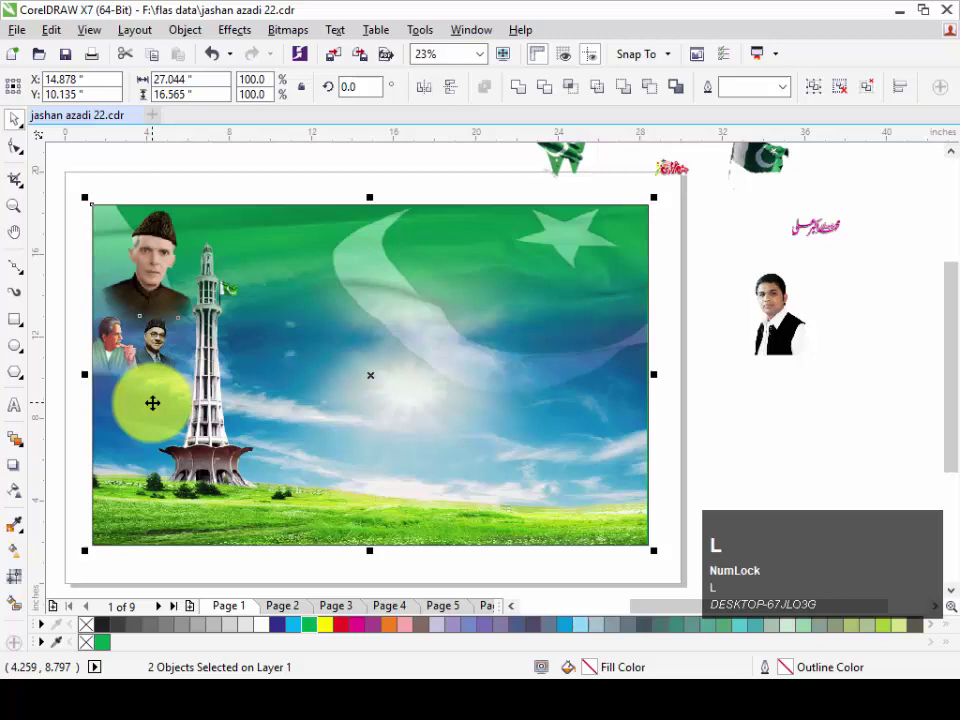
click(742, 414)
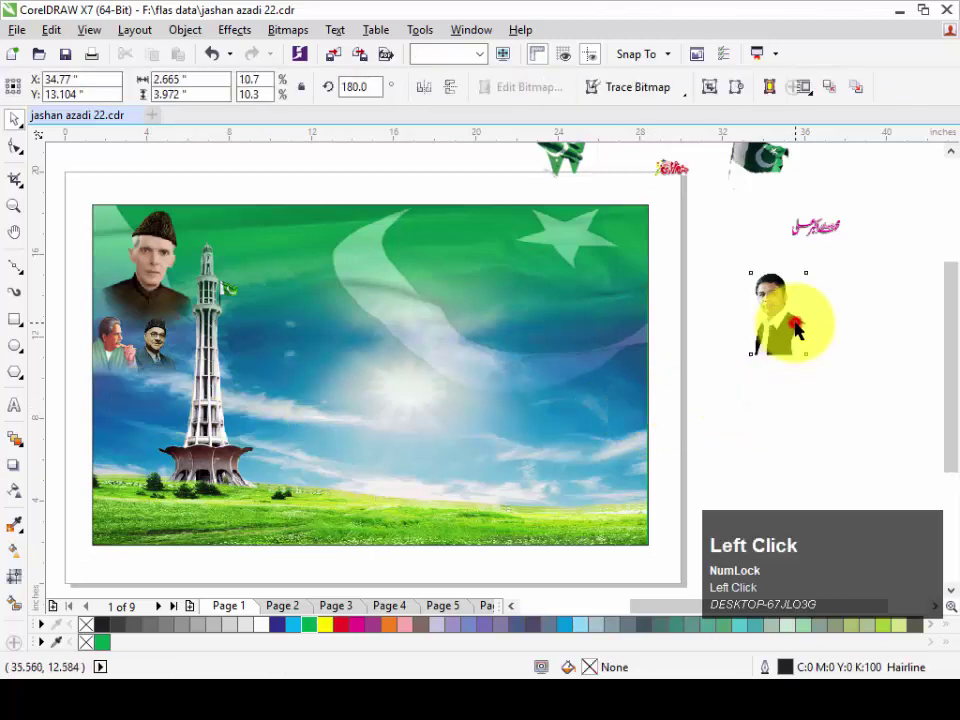
text(br)
key(Escape)
drag(614, 489, 476, 413)
key(ctrl+u)
key(Escape)
Pick the red Urdu title artwork and clear stray objects around it.
click(271, 433)
key(Delete)
click(379, 313)
key(Delete)
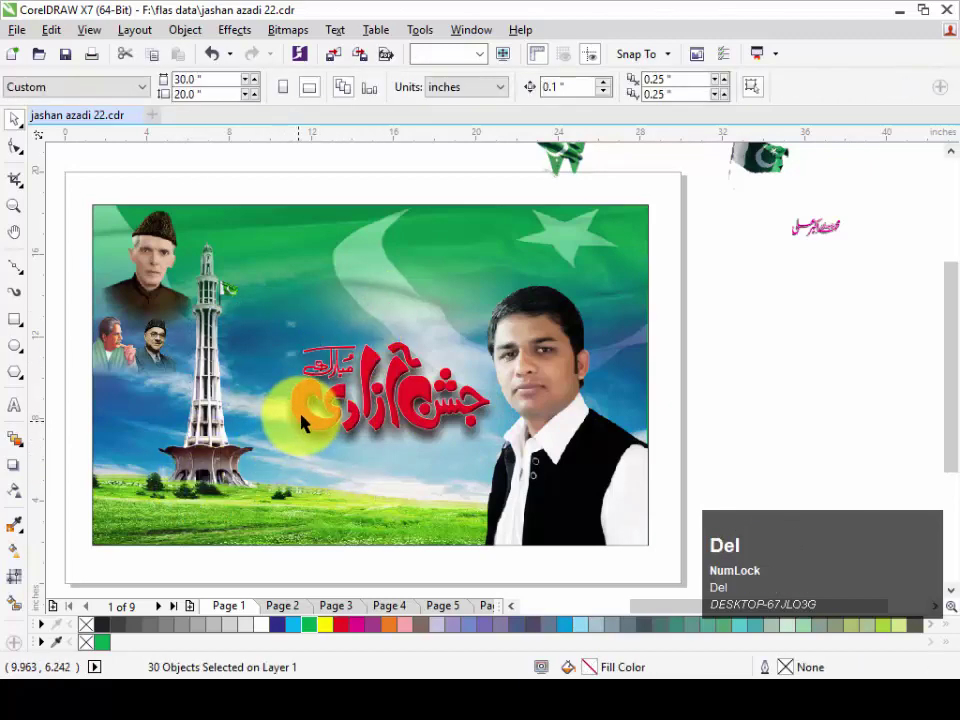
click(318, 449)
Give the red title a white outline widened to 0.3 in.
key(Delete)
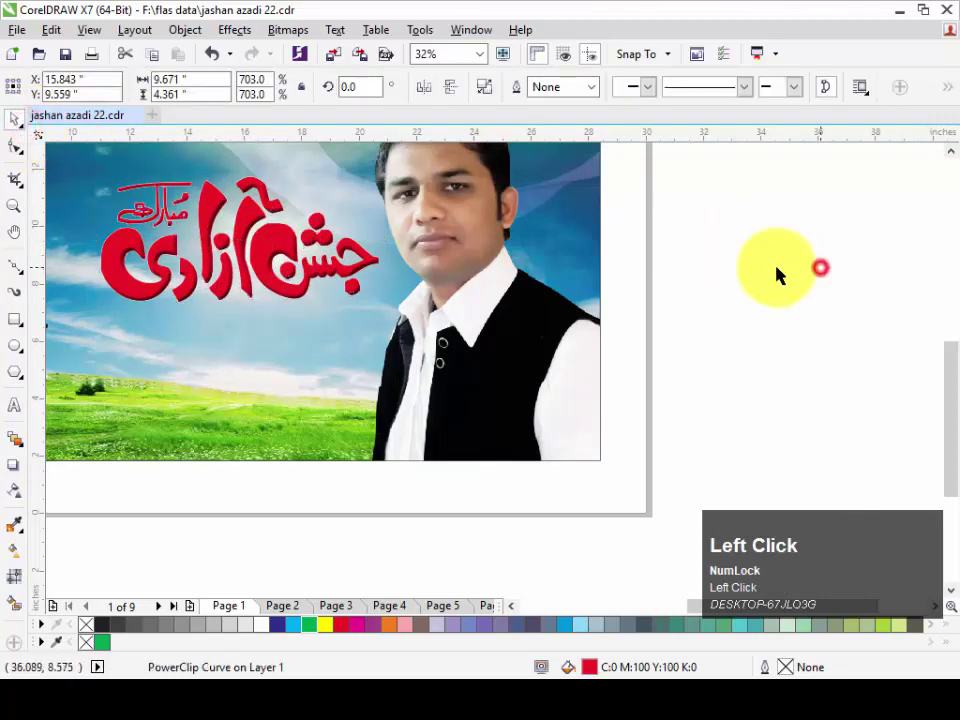
right_click(267, 626)
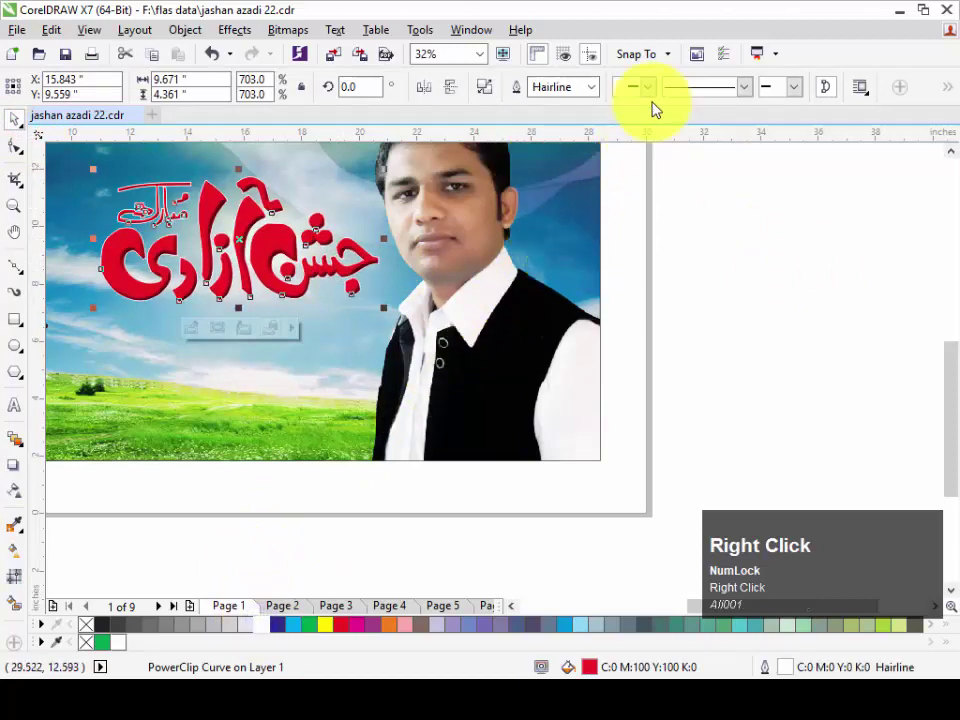
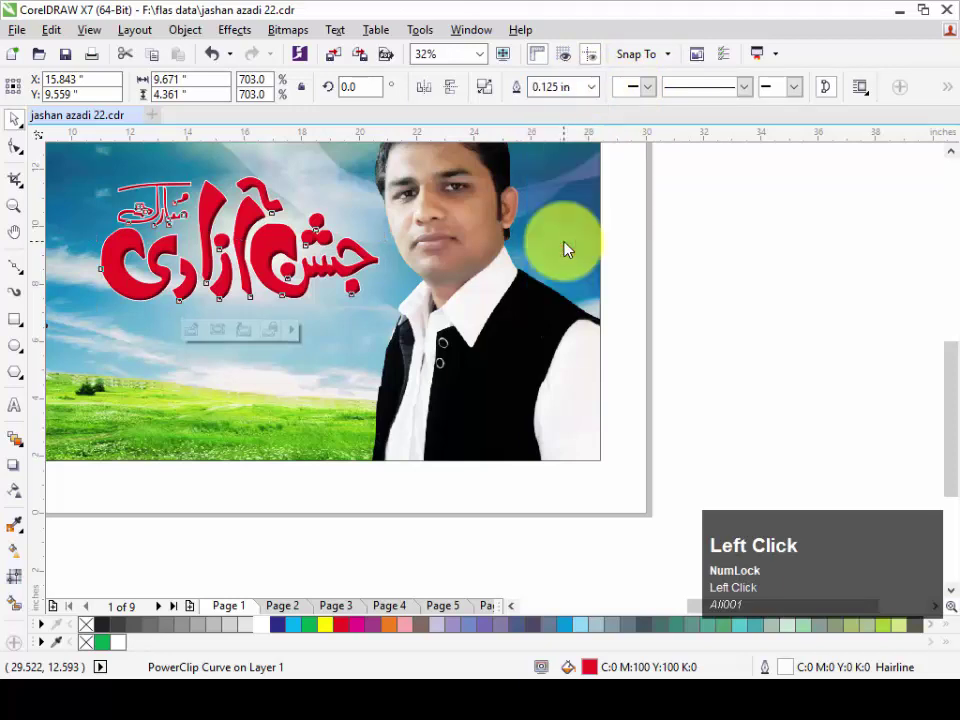
key(F12)
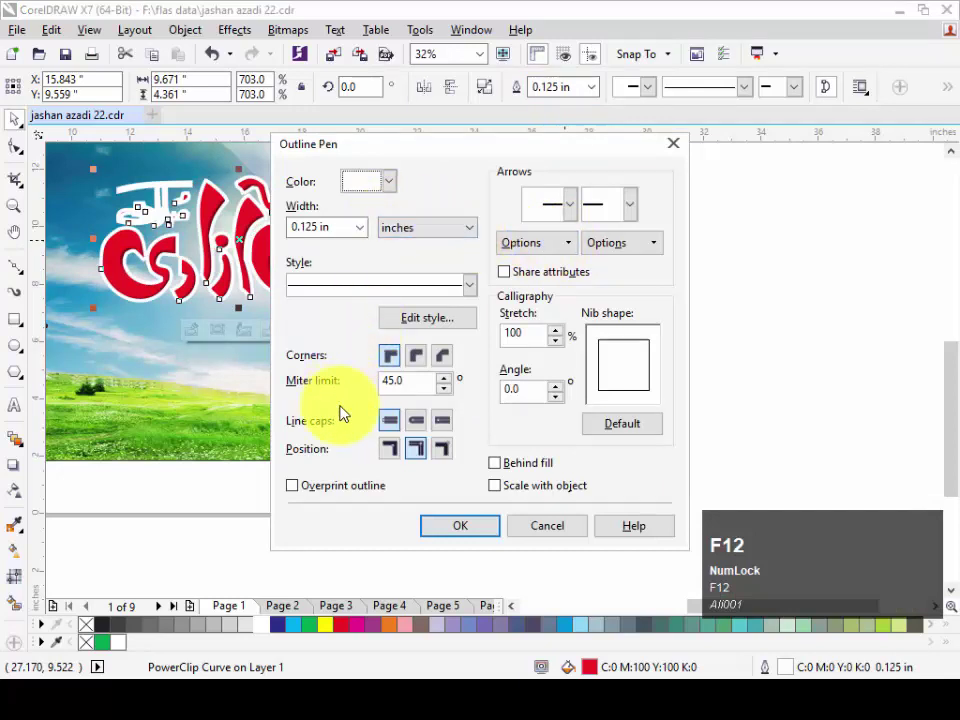
click(434, 432)
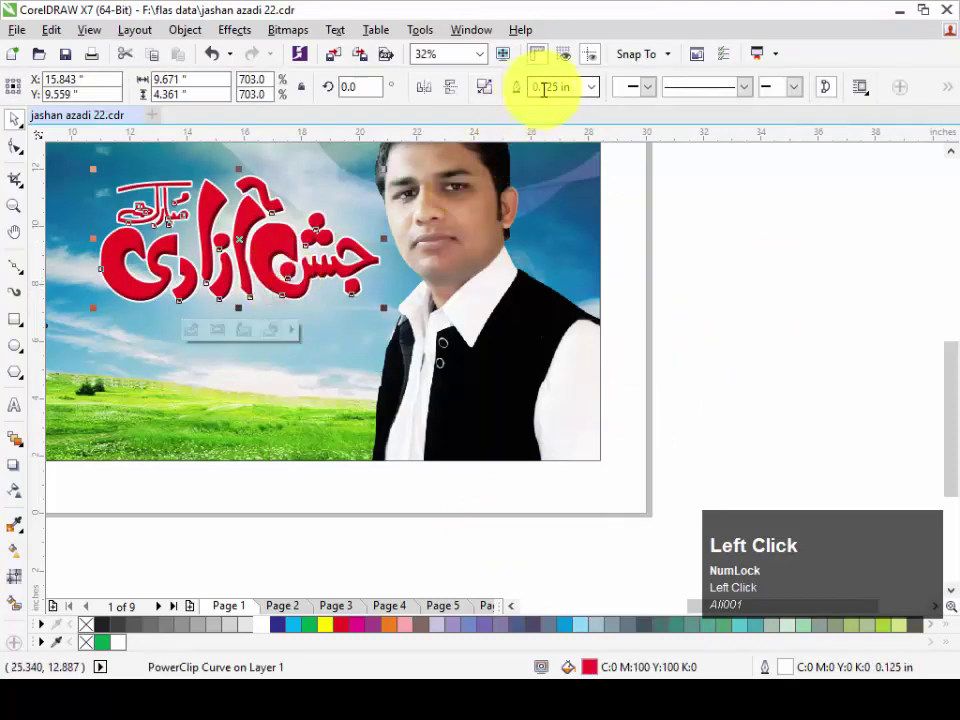
key(Delete)
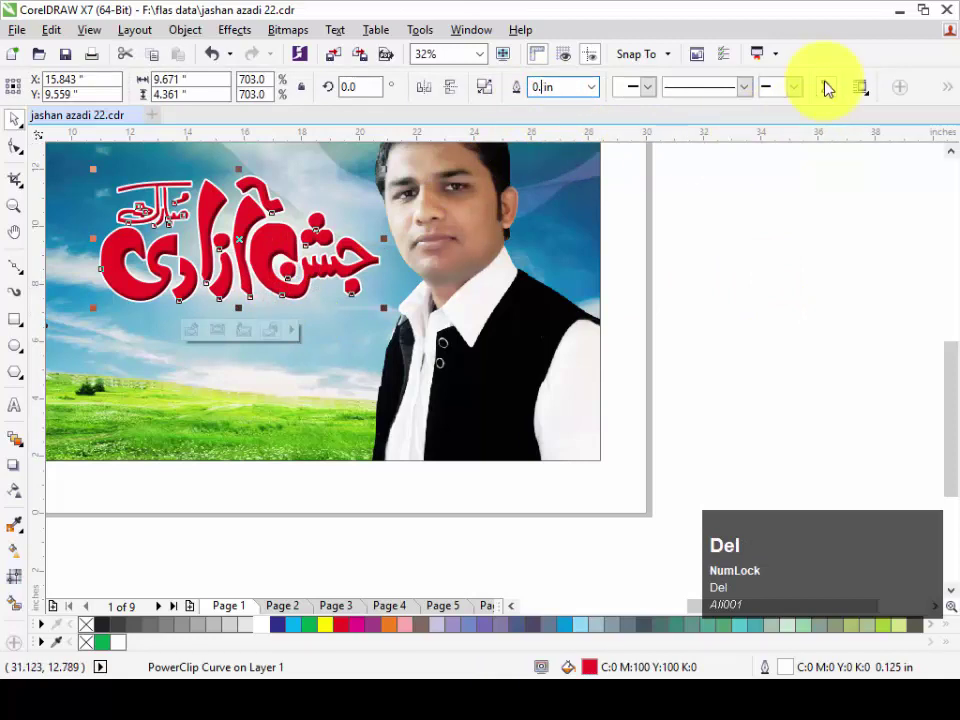
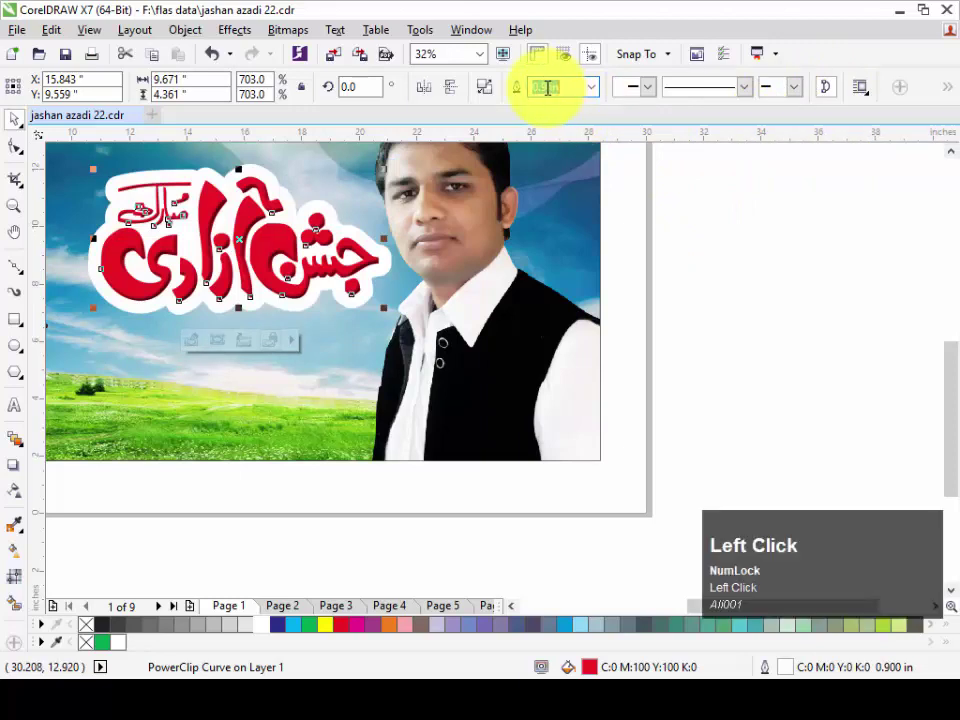
key(Delete)
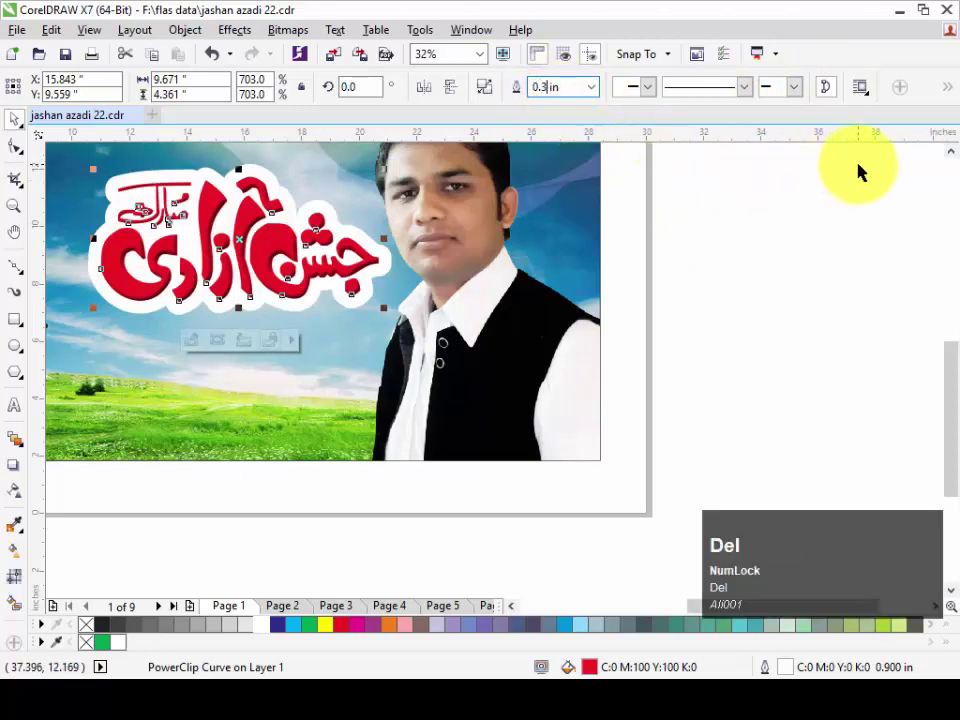
Deselect the title and bring the whole banner page into view.
click(724, 209)
key(F4)
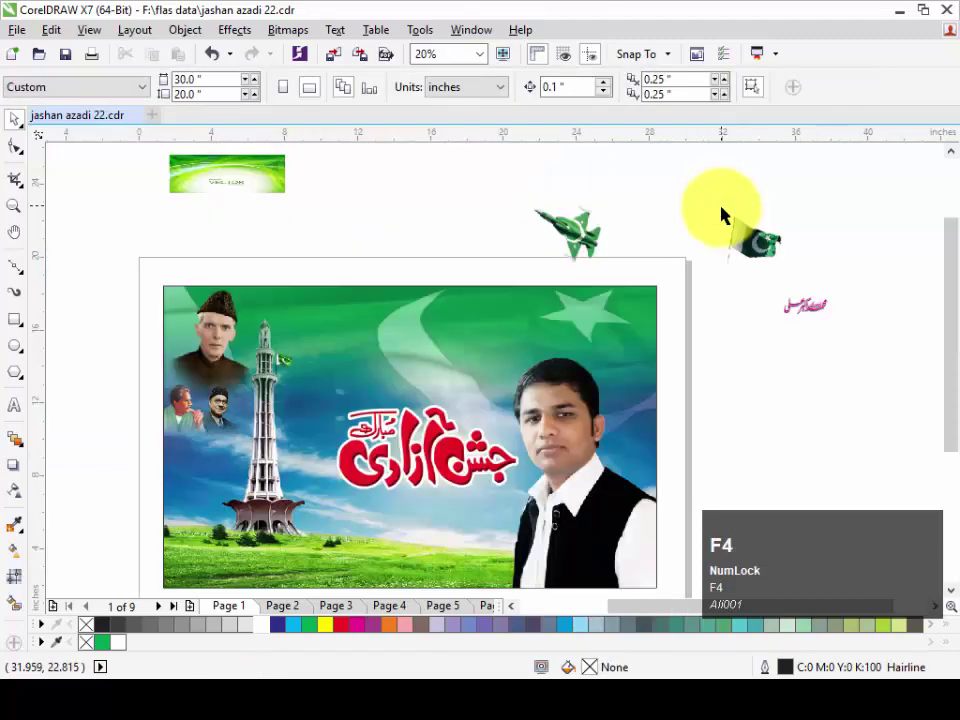
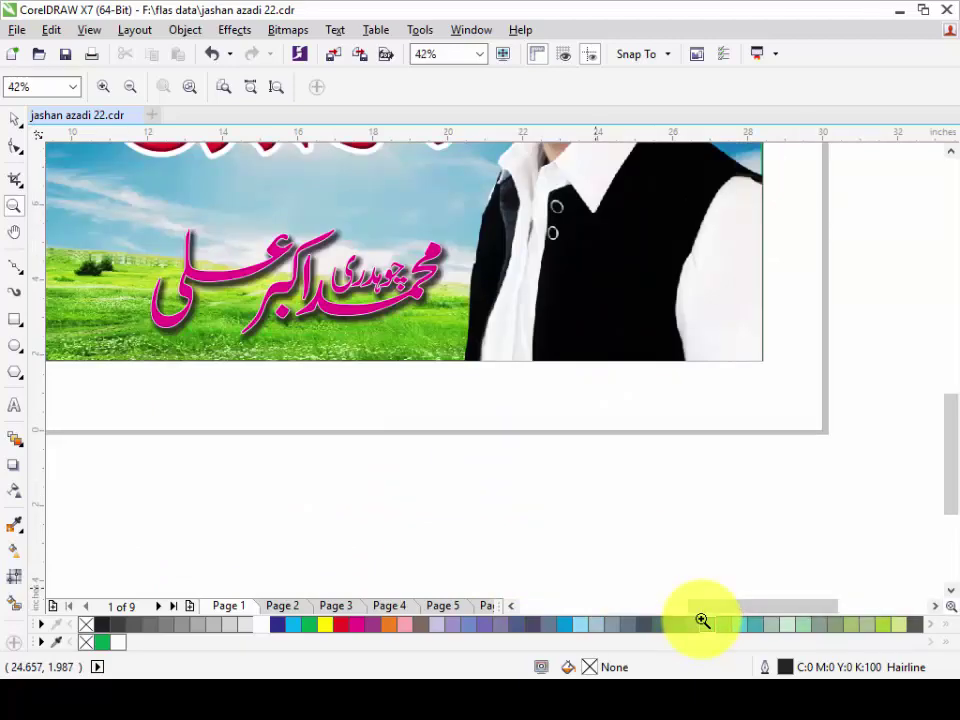
Widen the pink name text's white outline to 0.2 in and view the full page.
key(Delete)
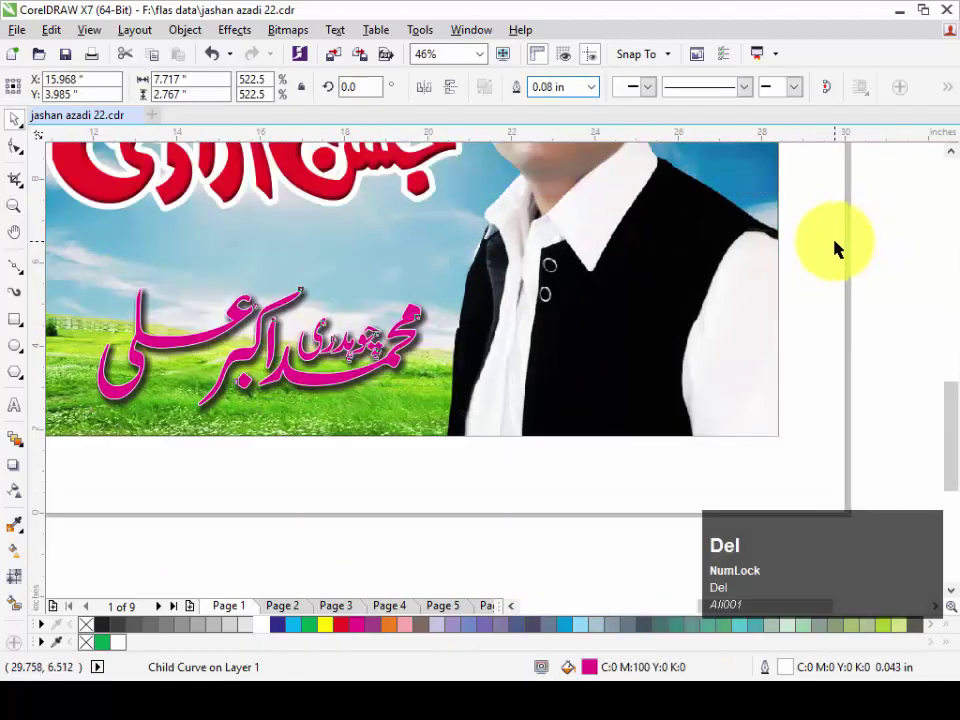
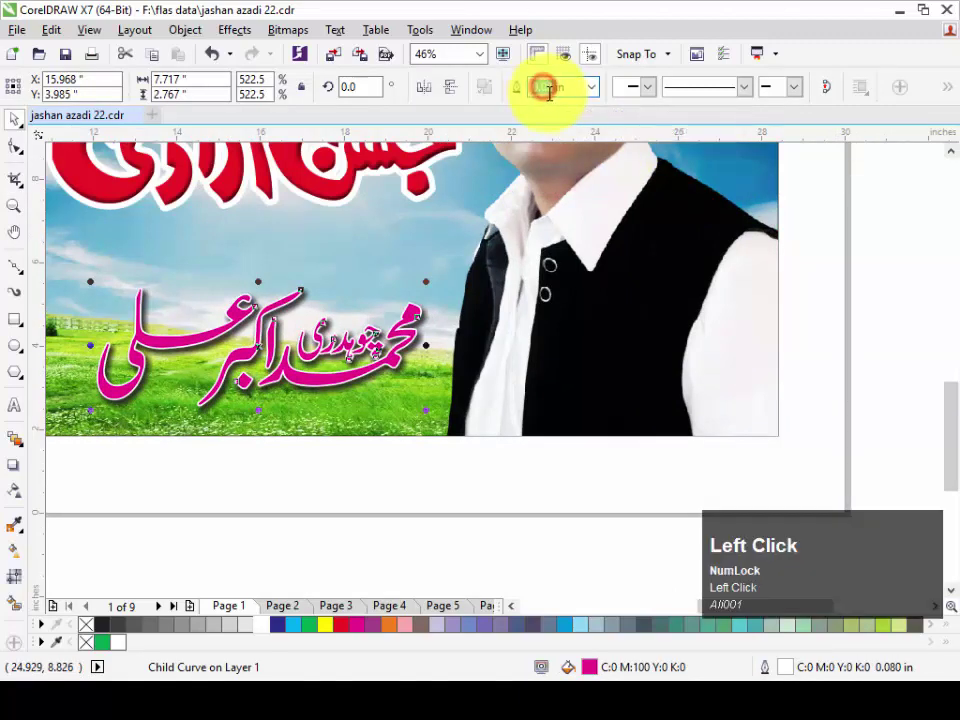
key(Delete)
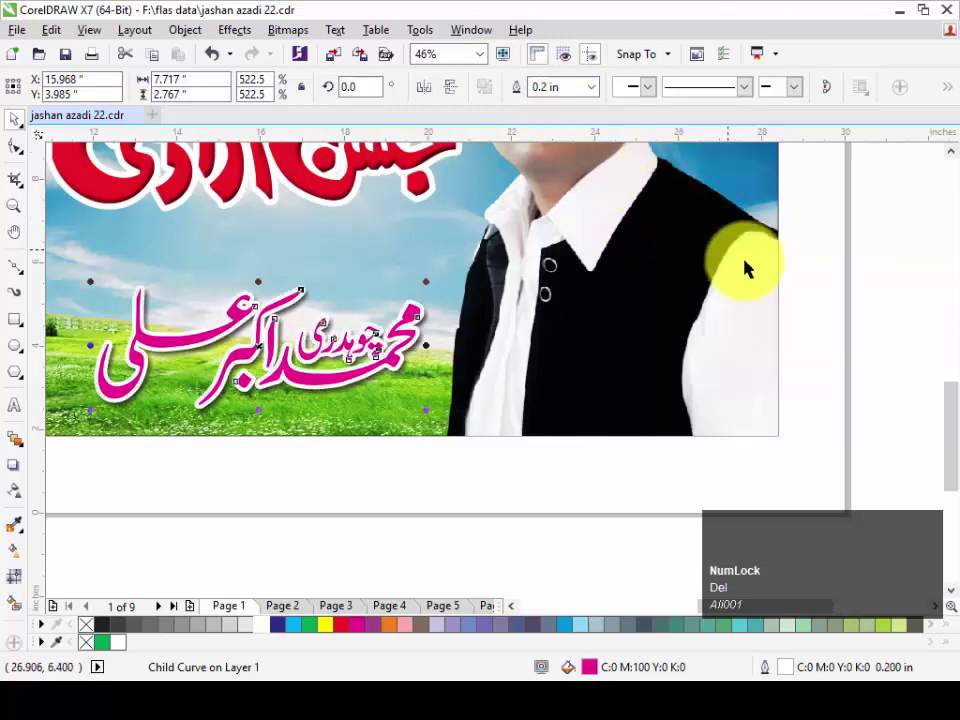
click(833, 277)
key(F4)
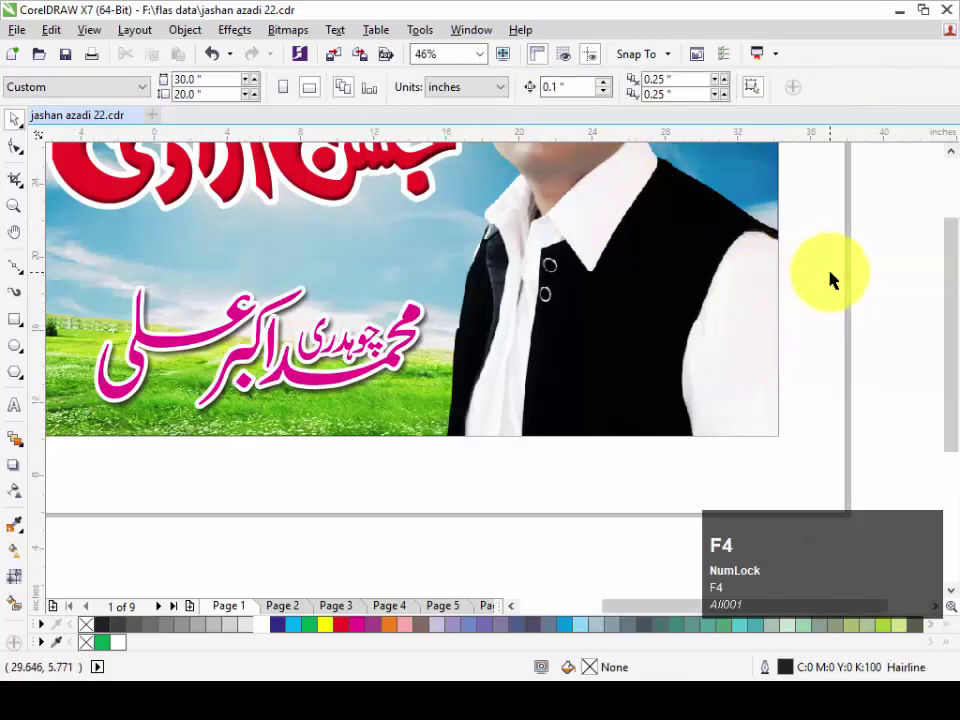
Clear stray objects and zoom to all the banner objects.
click(766, 258)
key(Delete)
click(288, 186)
key(Delete)
drag(760, 261, 818, 620)
key(shift+F2)
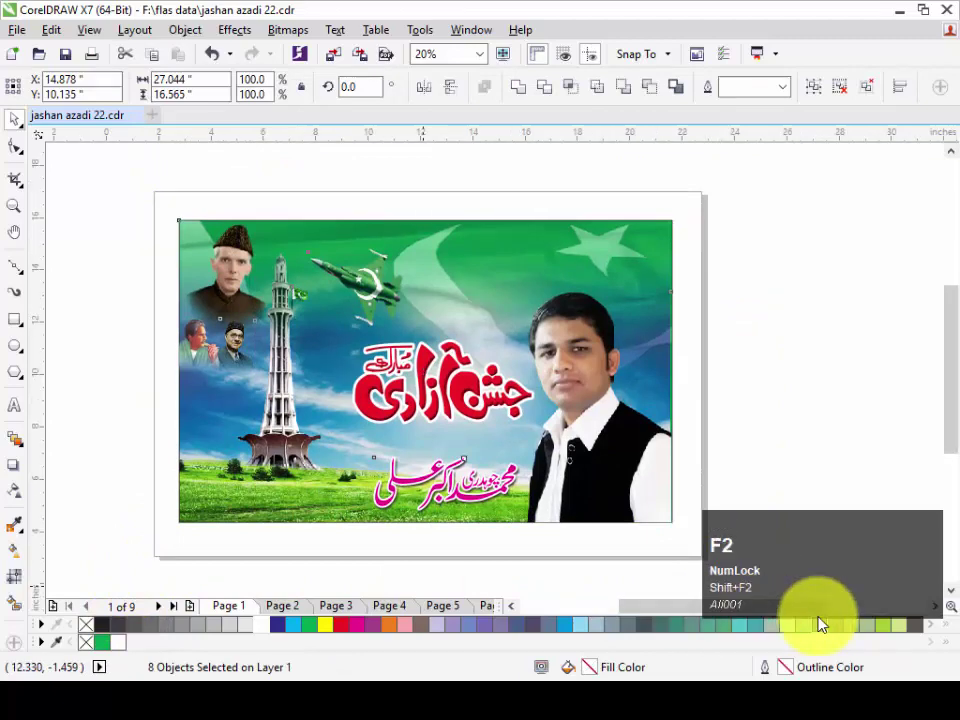
key(Escape)
Edit the background frame's PowerClip, enlarge the sky-and-flag picture to fill it, and finish editing.
click(650, 245)
right_click(650, 245)
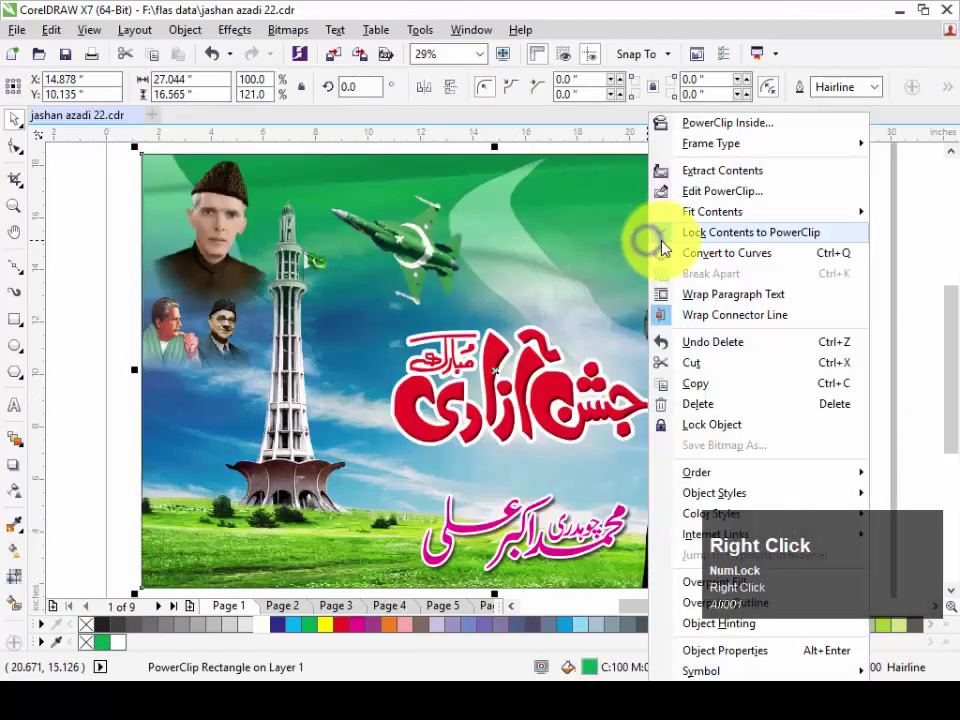
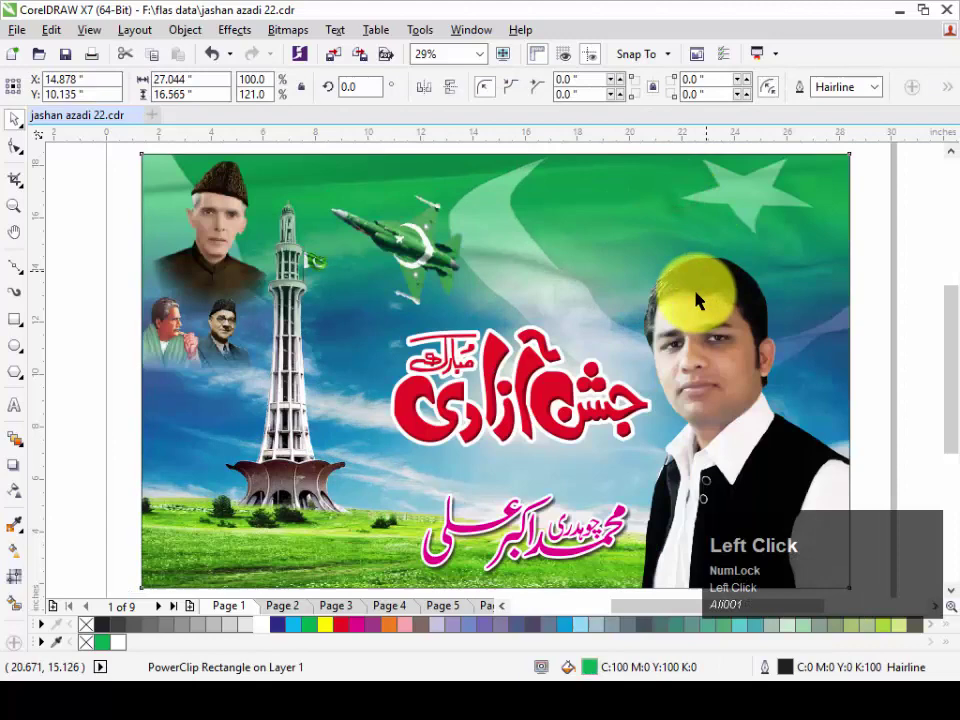
click(644, 156)
key(shift+Page_Down)
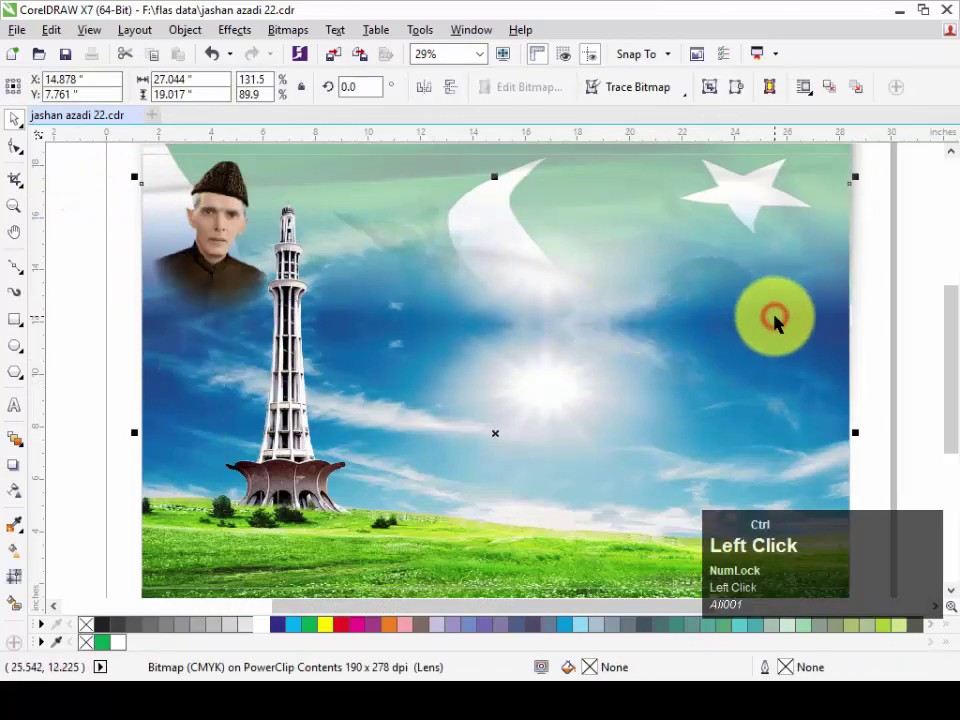
key(ctrl+r)
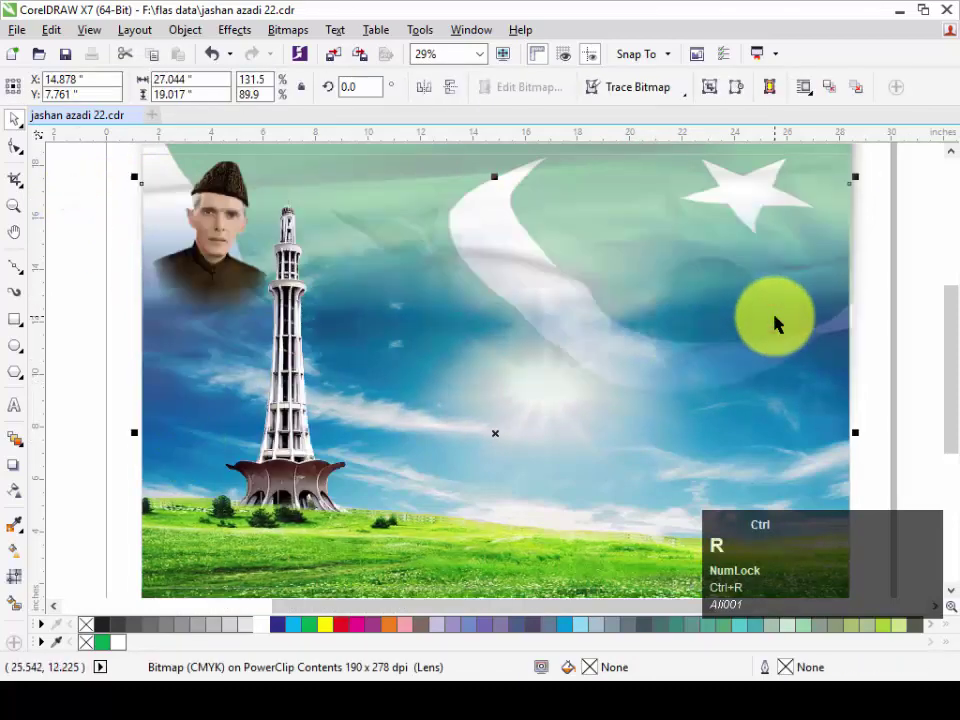
right_click(742, 254)
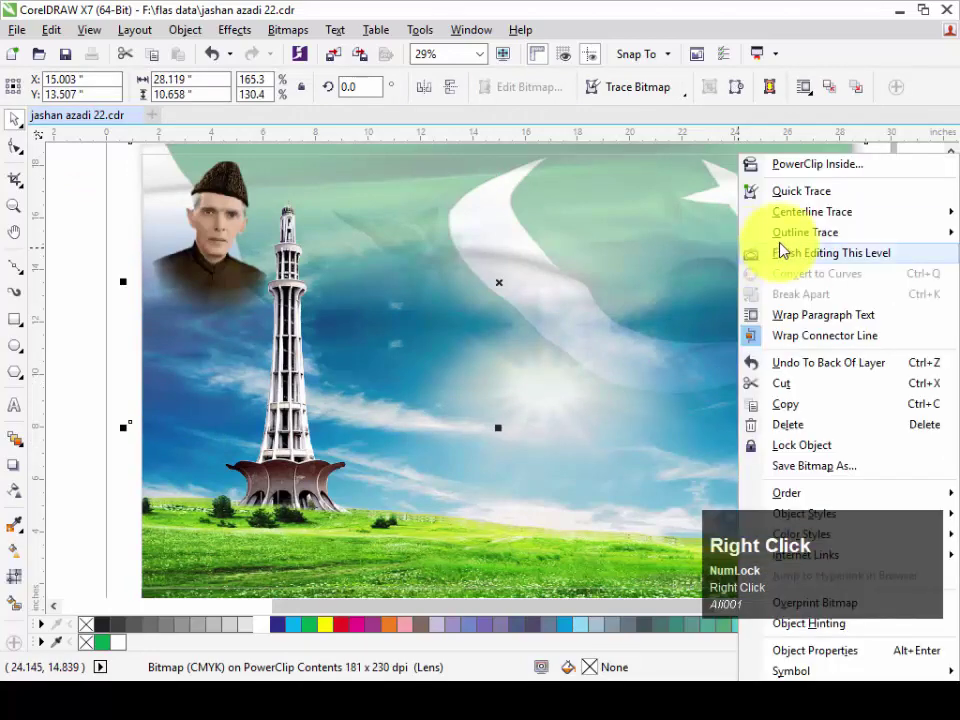
click(805, 258)
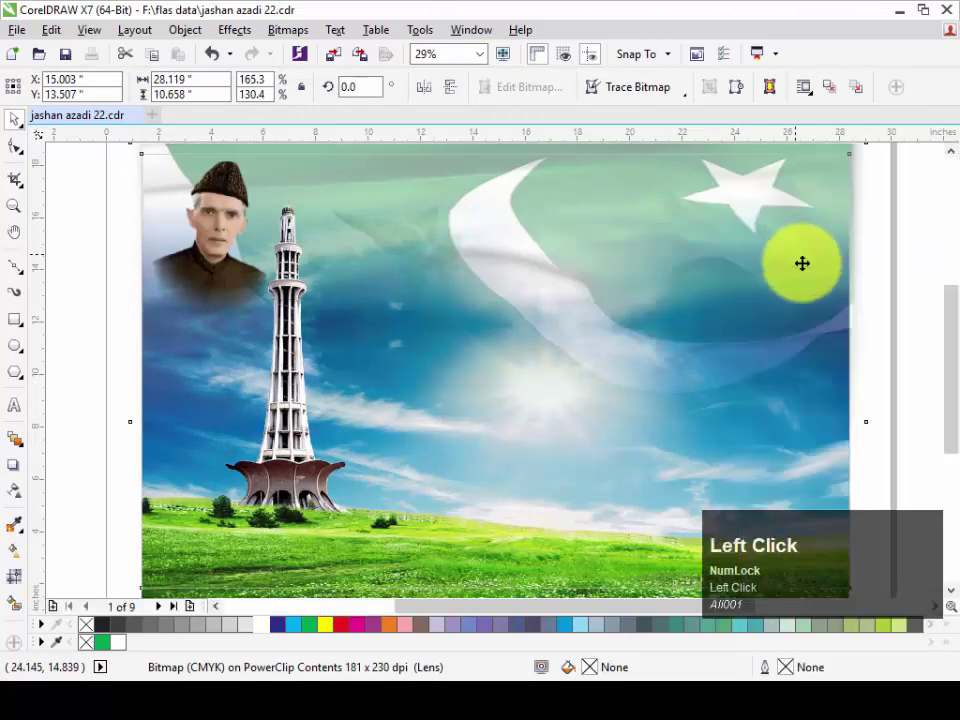
Deselect the frame, select all banner objects and fit the page in view.
key(F3)
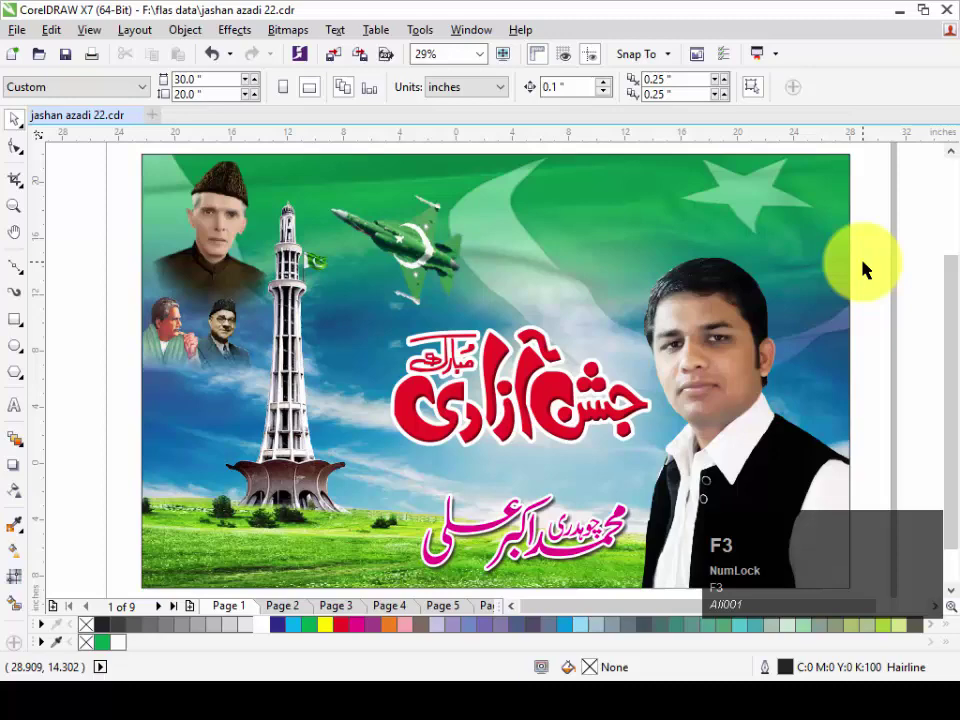
drag(896, 176, 685, 522)
key(F2)
key(F4)
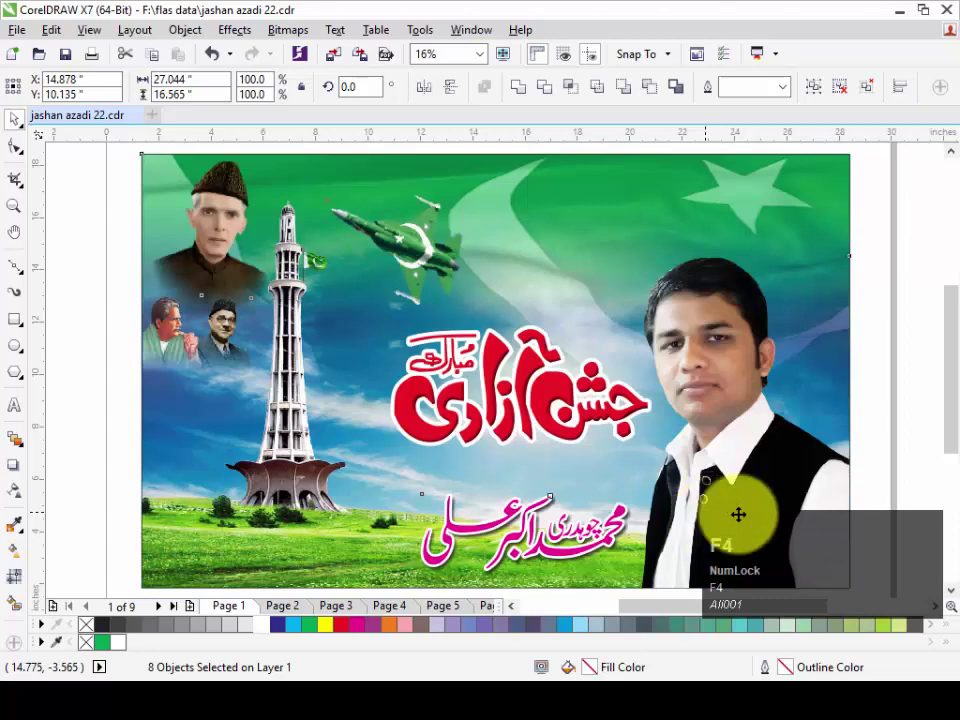
Apply the title's drop shadow with opacity 85 and feathering 5.
drag(892, 437, 609, 413)
key(ctrl+z)
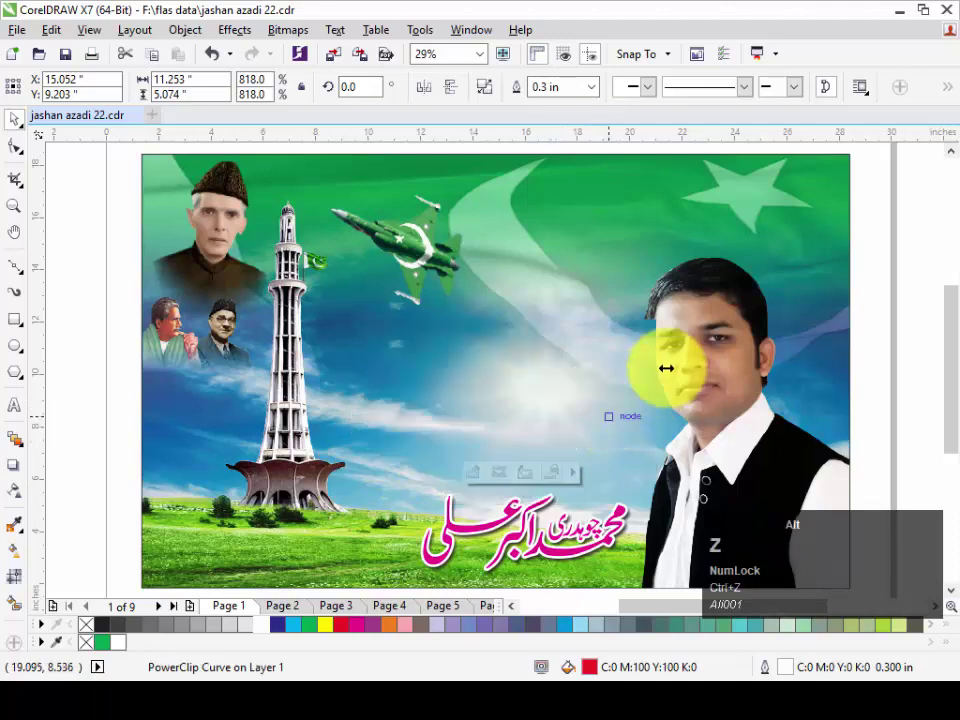
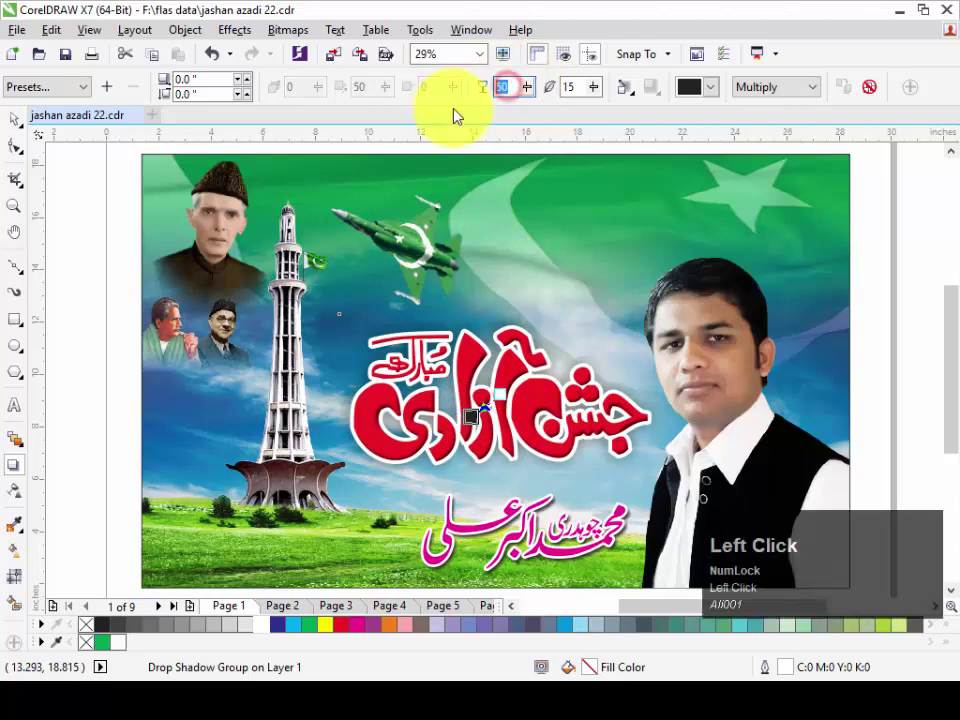
key(Tab)
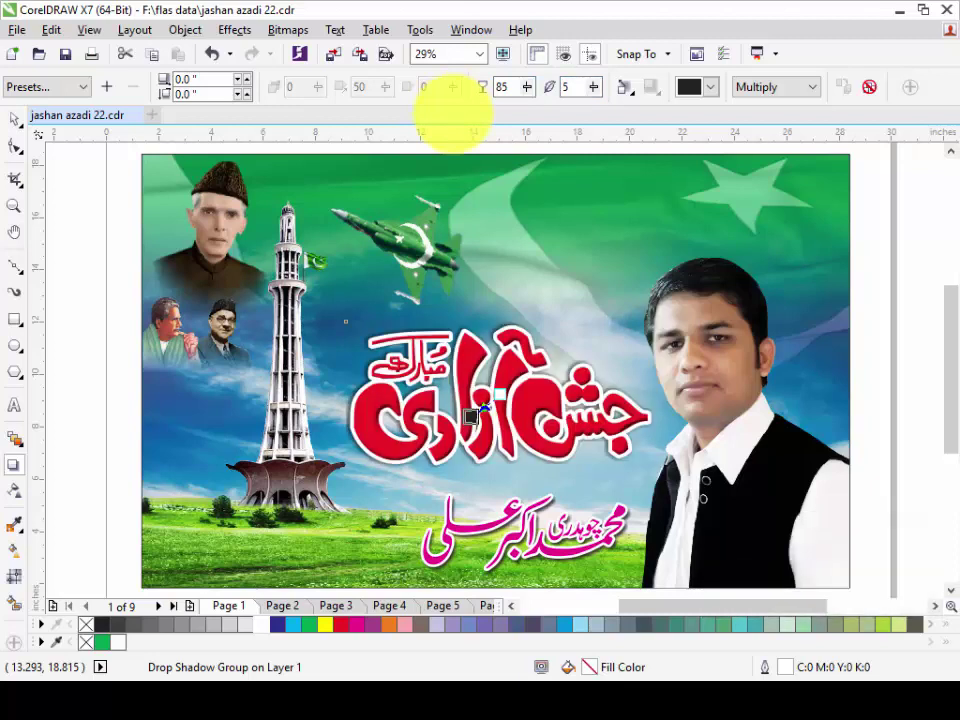
Adjust the red title's drop shadow offset with the Drop Shadow tool.
click(496, 442)
drag(490, 453, 465, 485)
drag(470, 492, 89, 197)
click(30, 124)
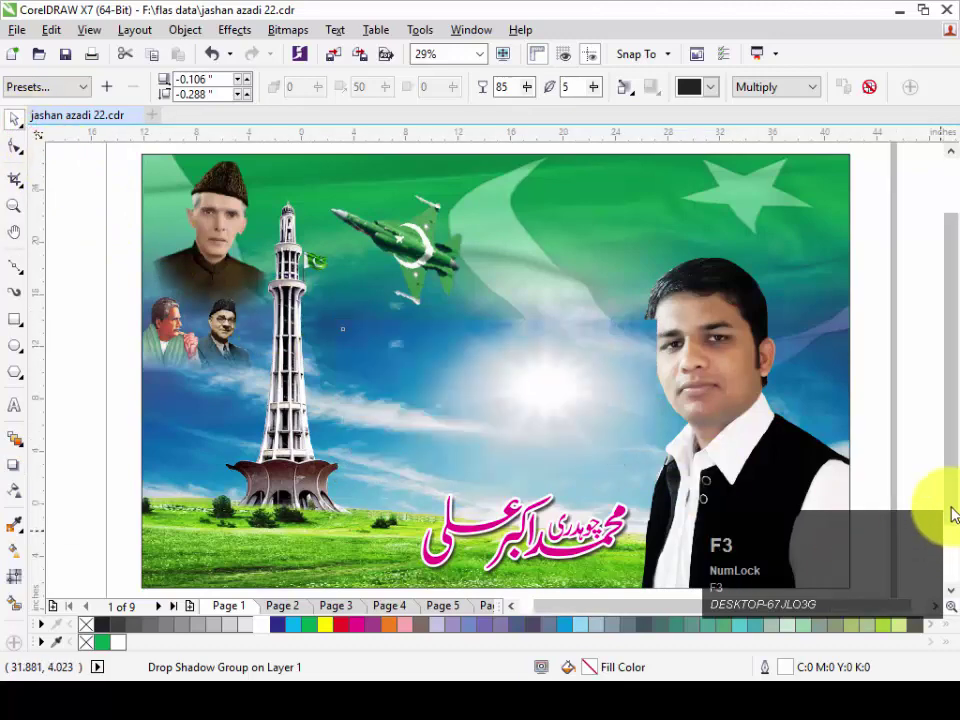
Show the finished Jashn-e-Azadi banner in Full-Screen Preview.
drag(765, 231, 511, 61)
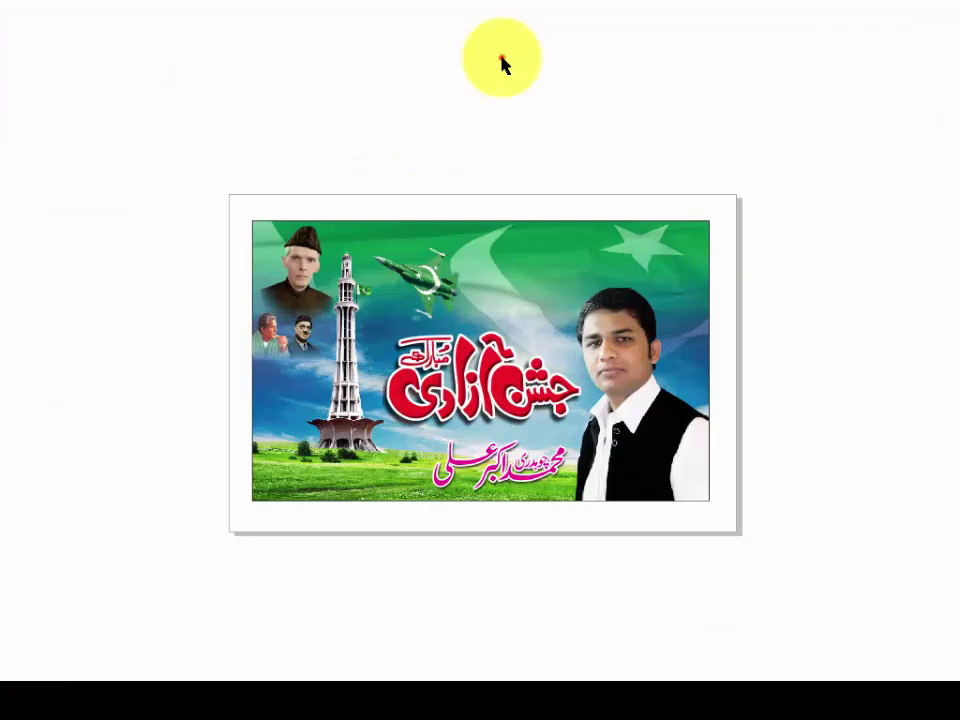
click(505, 62)
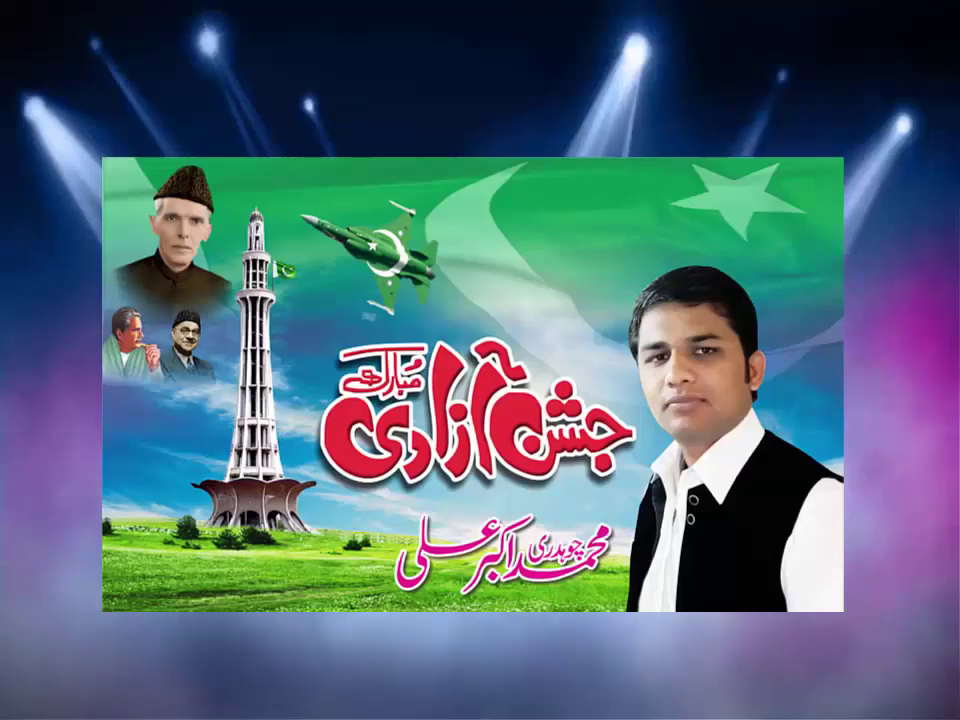